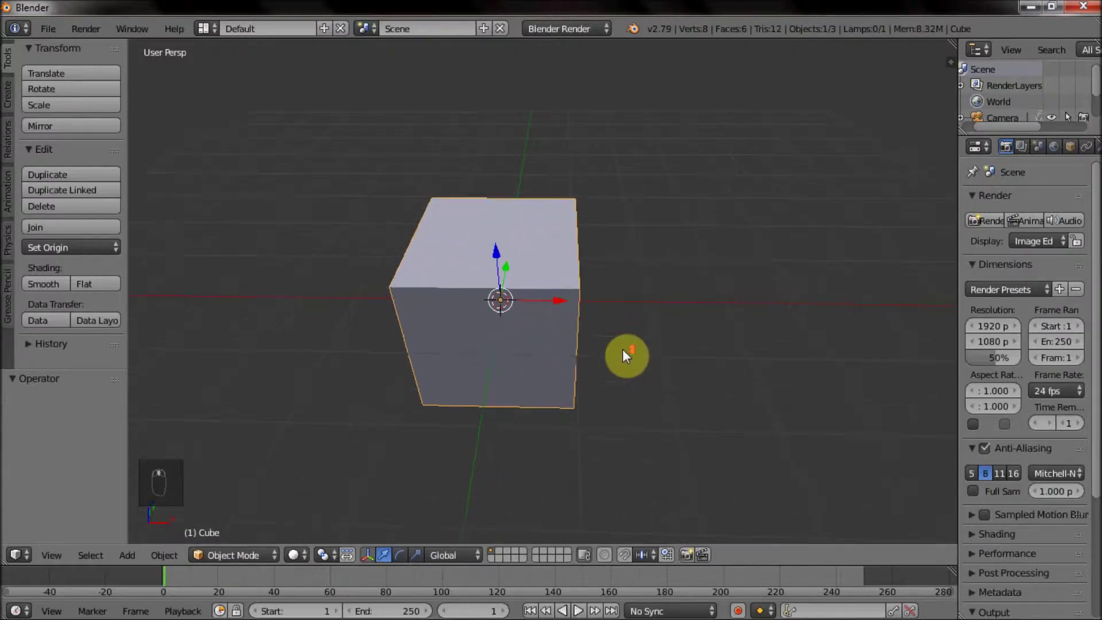
Delete the default cube and add a 50-vertex cylinder mesh at the scene centre.
key(x)
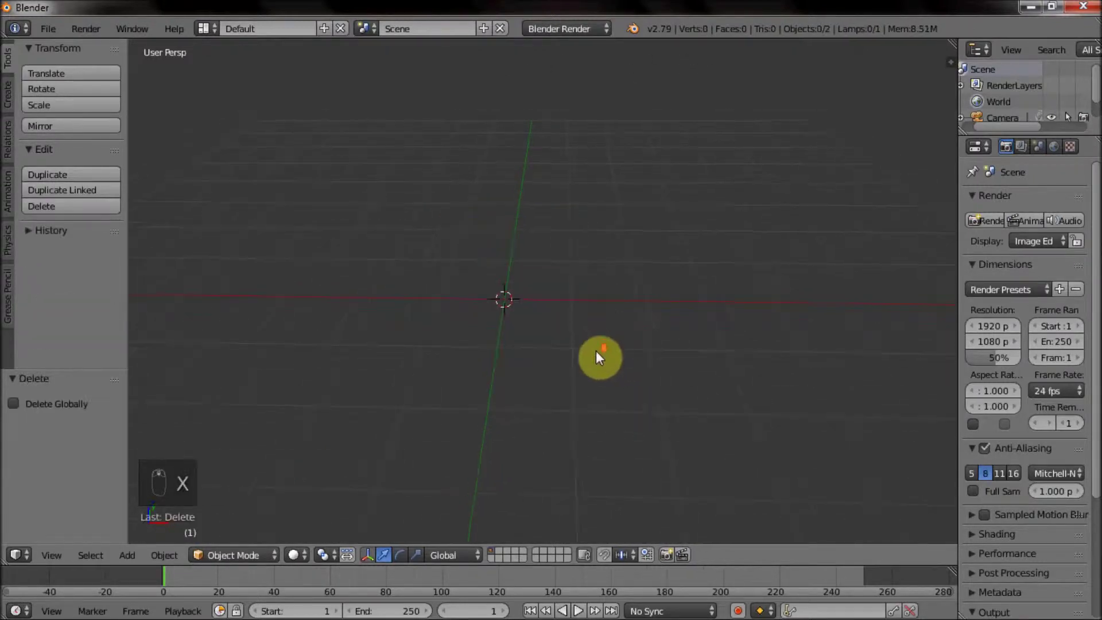
key(a)
key(shift+a)
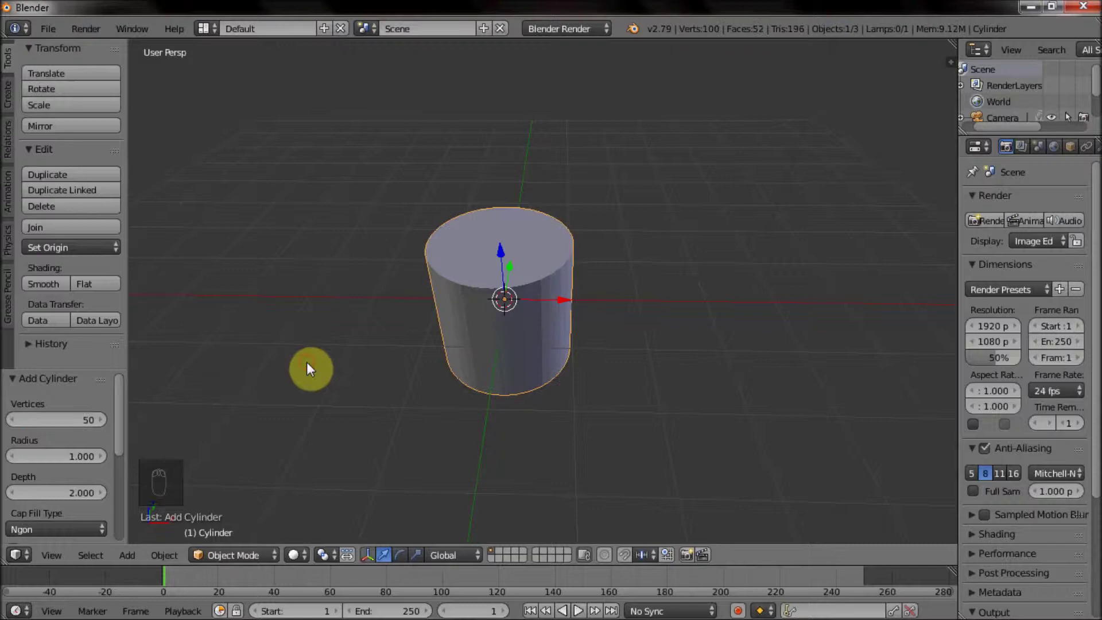
middle_click(310, 365)
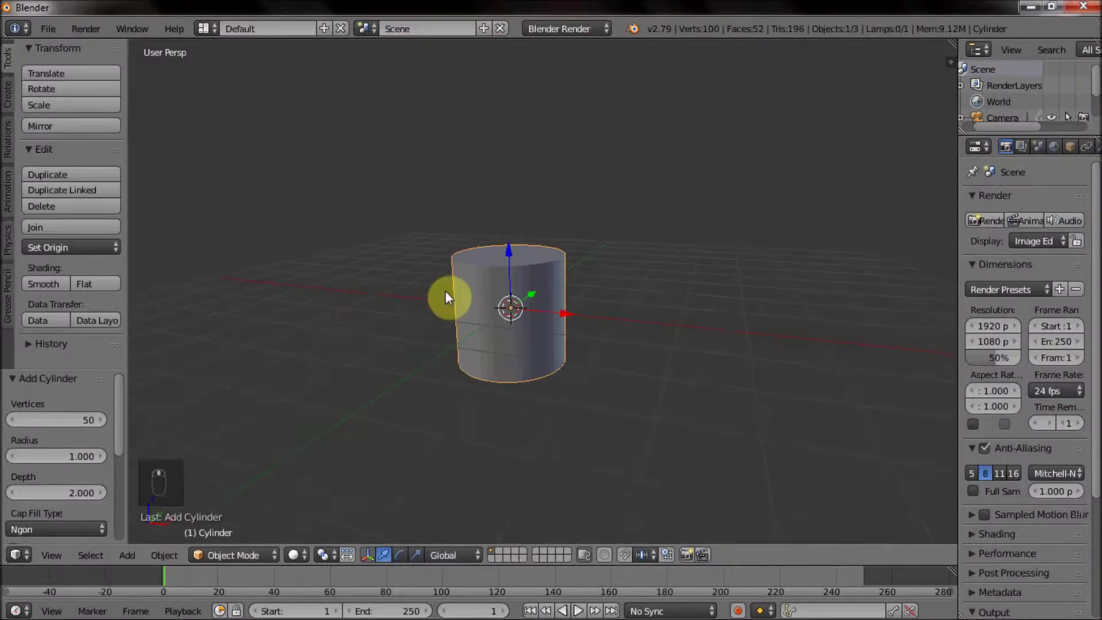
In Edit Mode, extrude the top face up along Z and scale it out about 3.9 into a flared cone.
key(Tab)
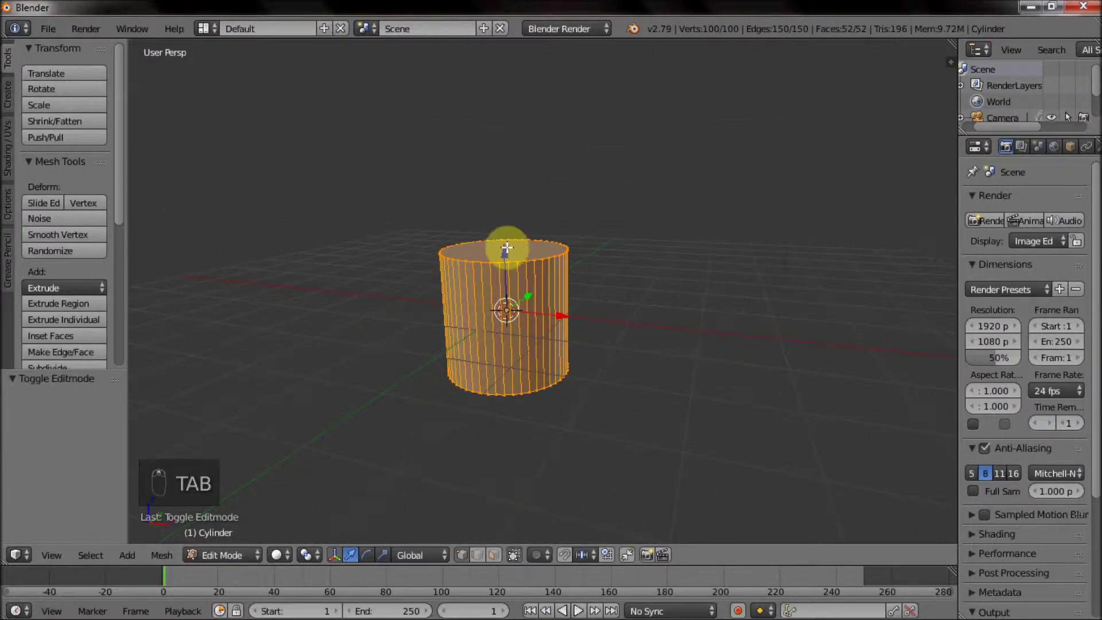
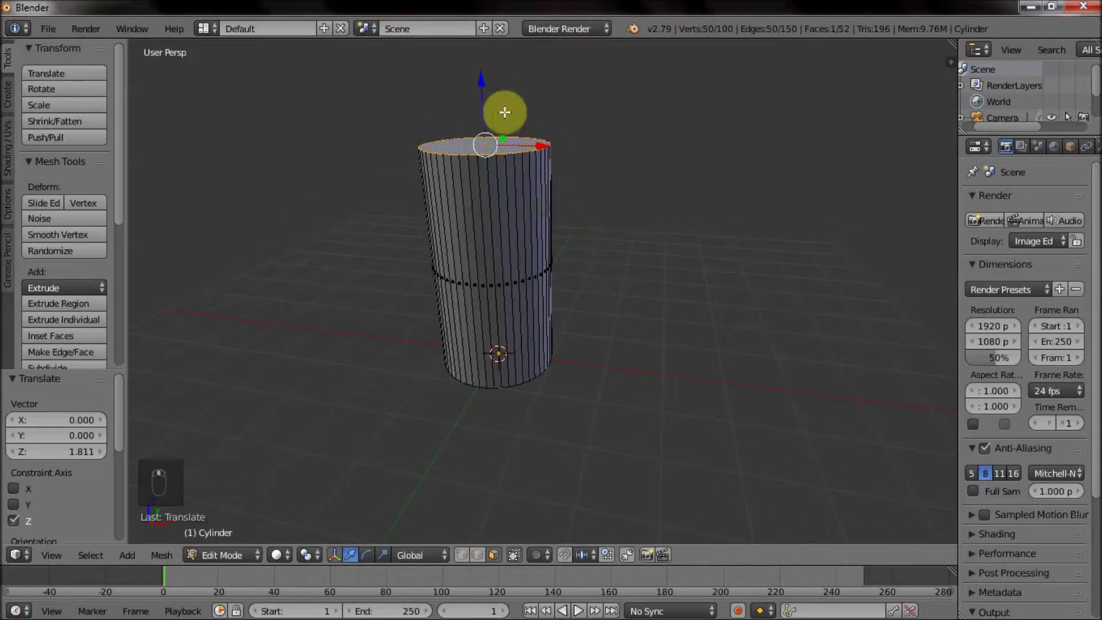
middle_click(486, 90)
key(s)
middle_click(919, 177)
drag(595, 348, 594, 295)
Add a loop cut slid toward the lower half, scale it to 0.82, and bevel it into 4 rounded segments.
key(ctrl+r)
drag(593, 295, 678, 346)
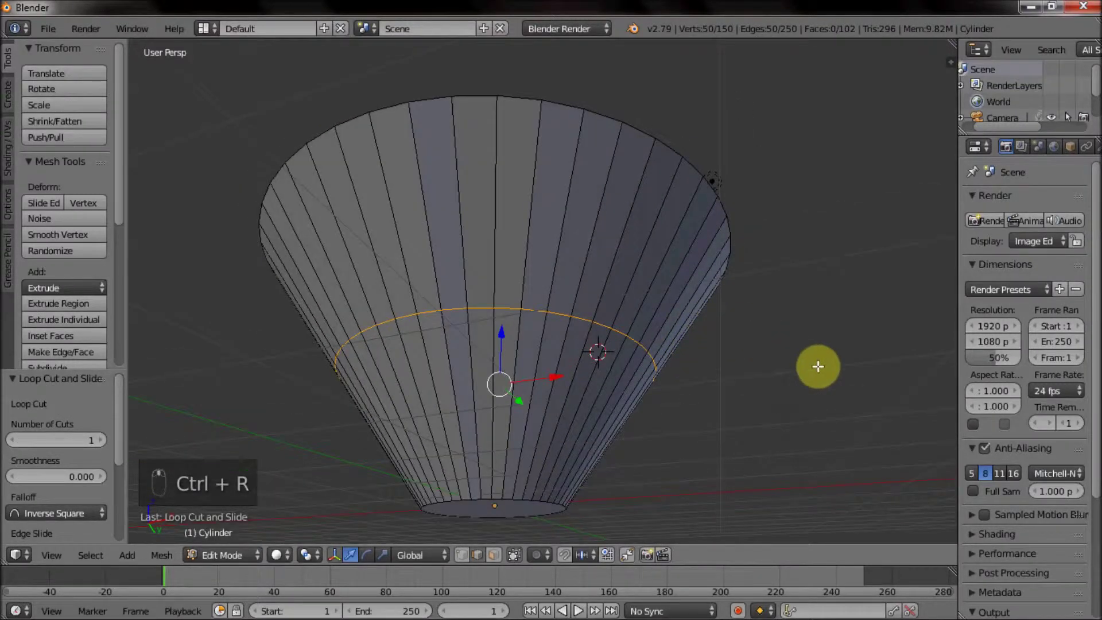
key(s)
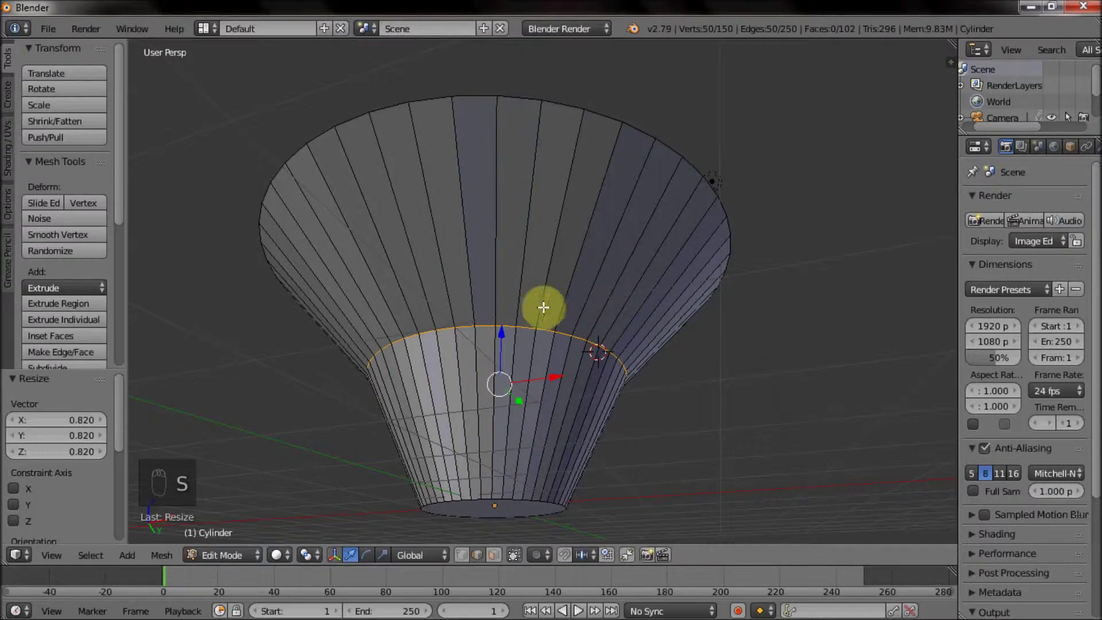
key(ctrl+b)
drag(653, 352, 695, 352)
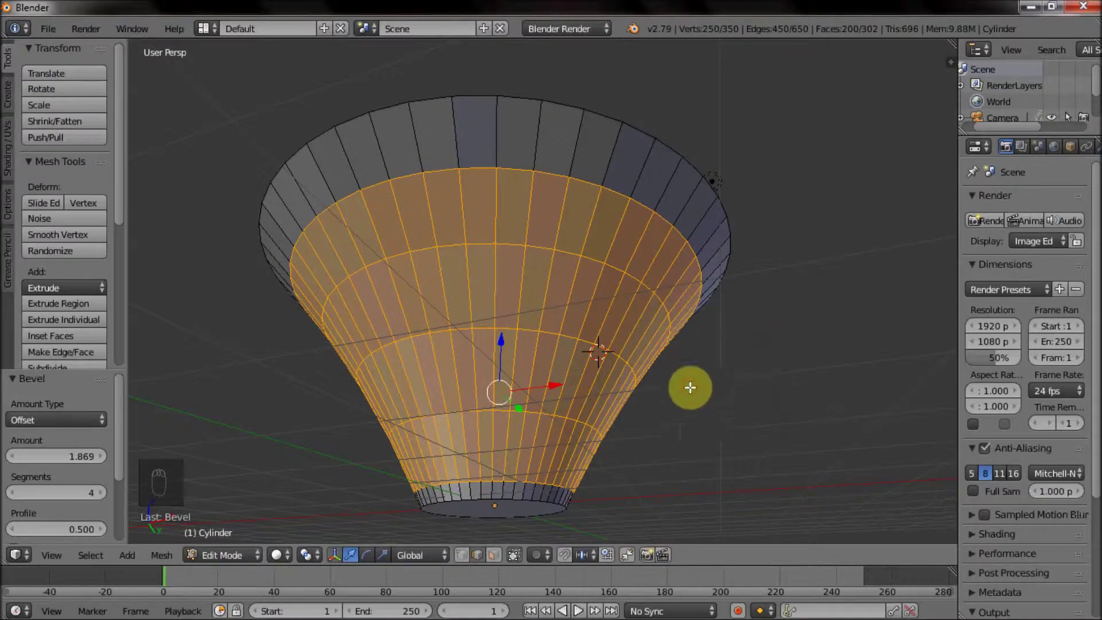
Extrude the bottom face down along Z and scale it smaller into a narrow tapered tip.
drag(642, 356, 617, 334)
drag(579, 341, 564, 372)
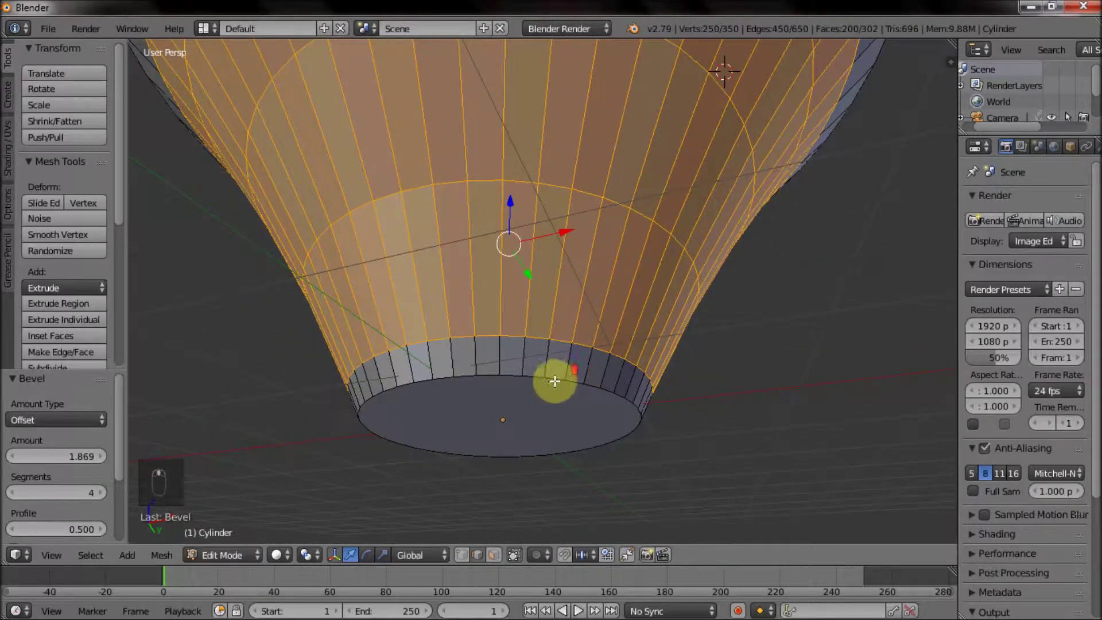
drag(539, 376, 499, 377)
drag(499, 377, 501, 437)
drag(500, 436, 581, 409)
drag(581, 409, 727, 397)
drag(727, 398, 731, 401)
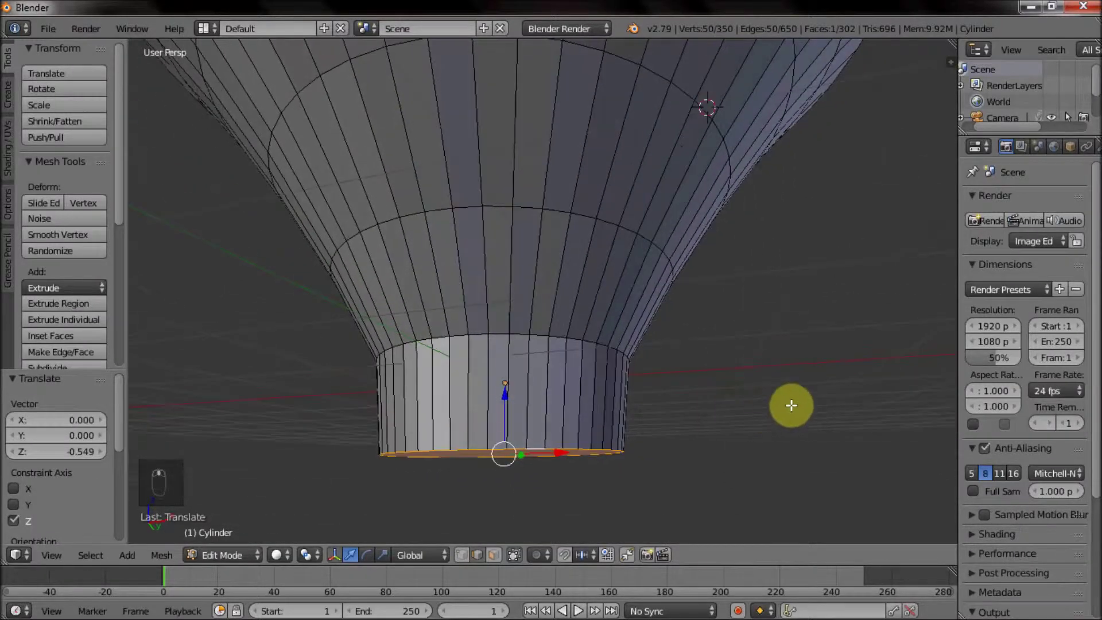
key(s)
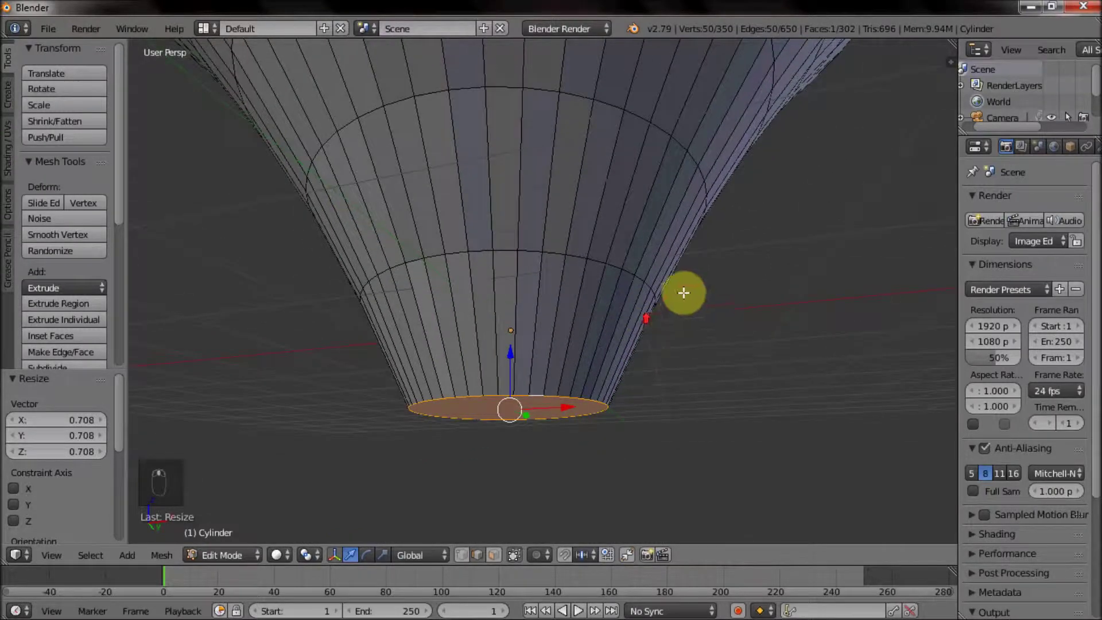
key(s)
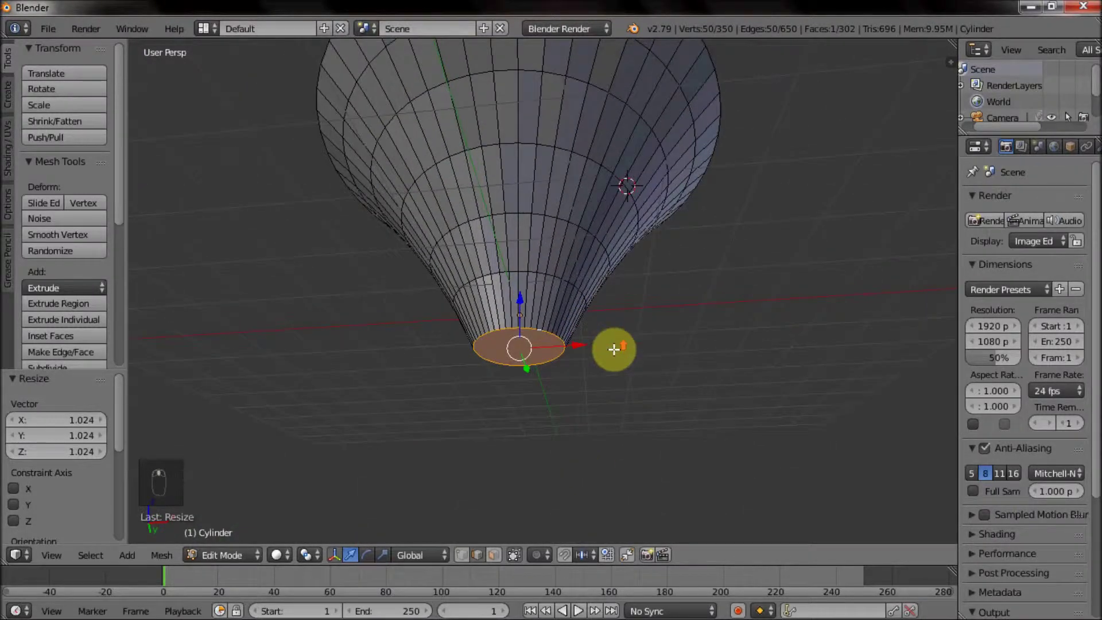
In Object Mode, add a Decimate modifier set to Un-Subdivide with 1 iteration.
key(Tab)
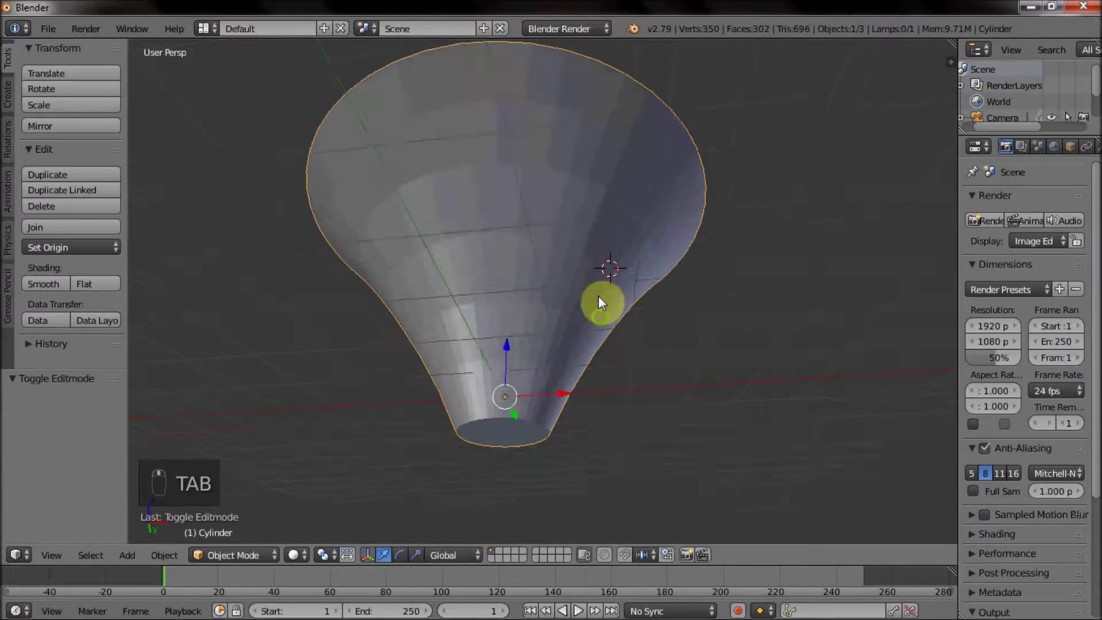
drag(1078, 144, 874, 259)
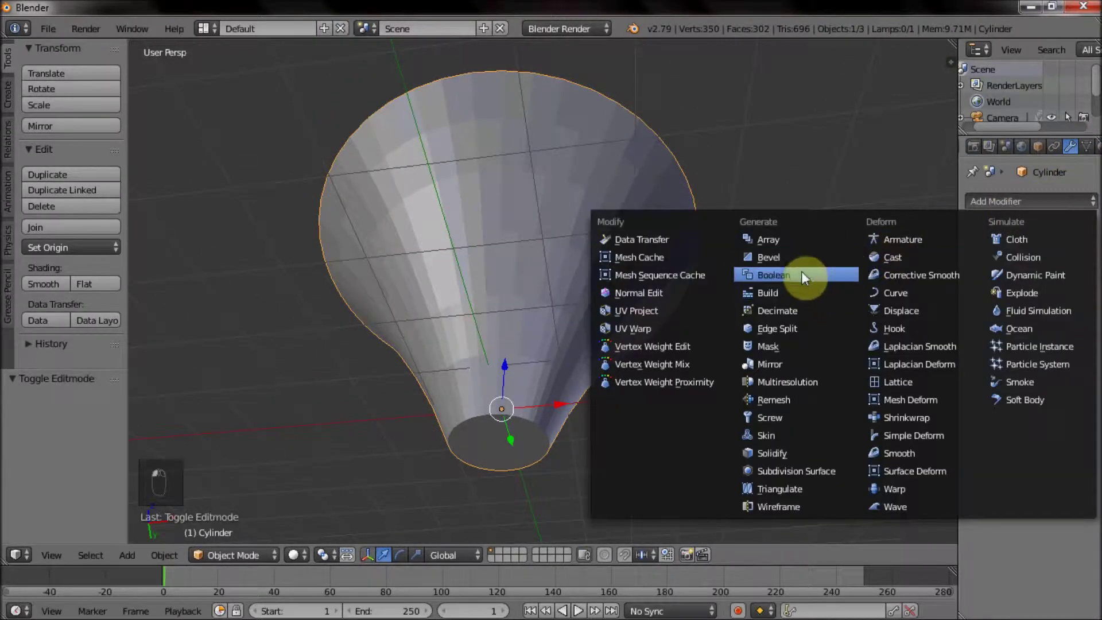
drag(805, 275, 799, 317)
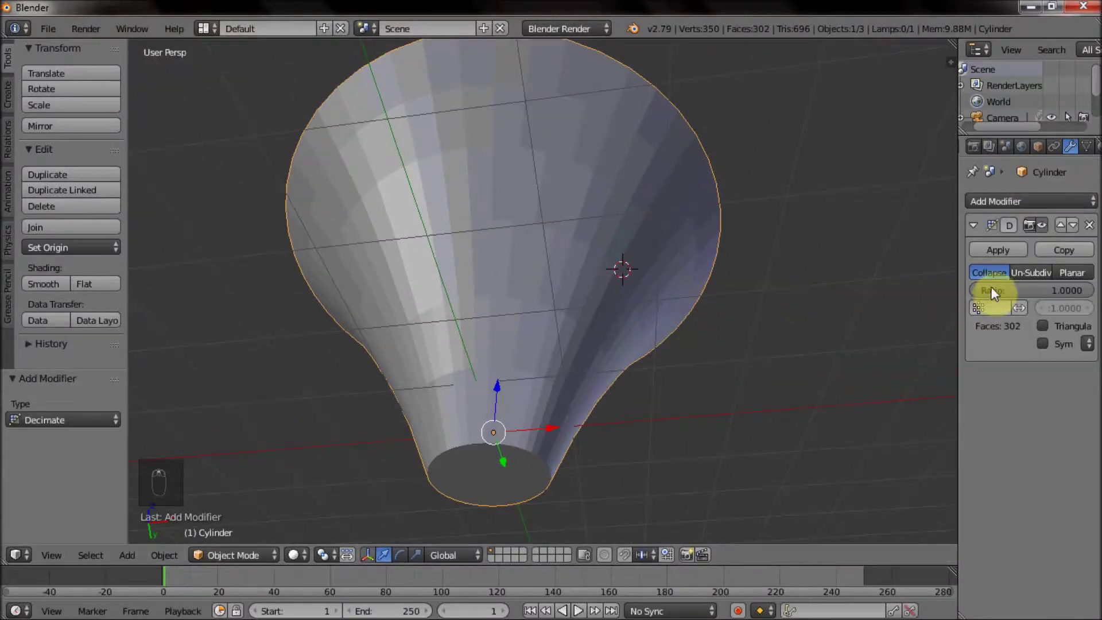
drag(1036, 276, 668, 299)
drag(668, 299, 584, 319)
Inspect the decimated vase's diamond-pattern wireframe from several angles and shading modes.
middle_click(625, 338)
key(z)
key(z)
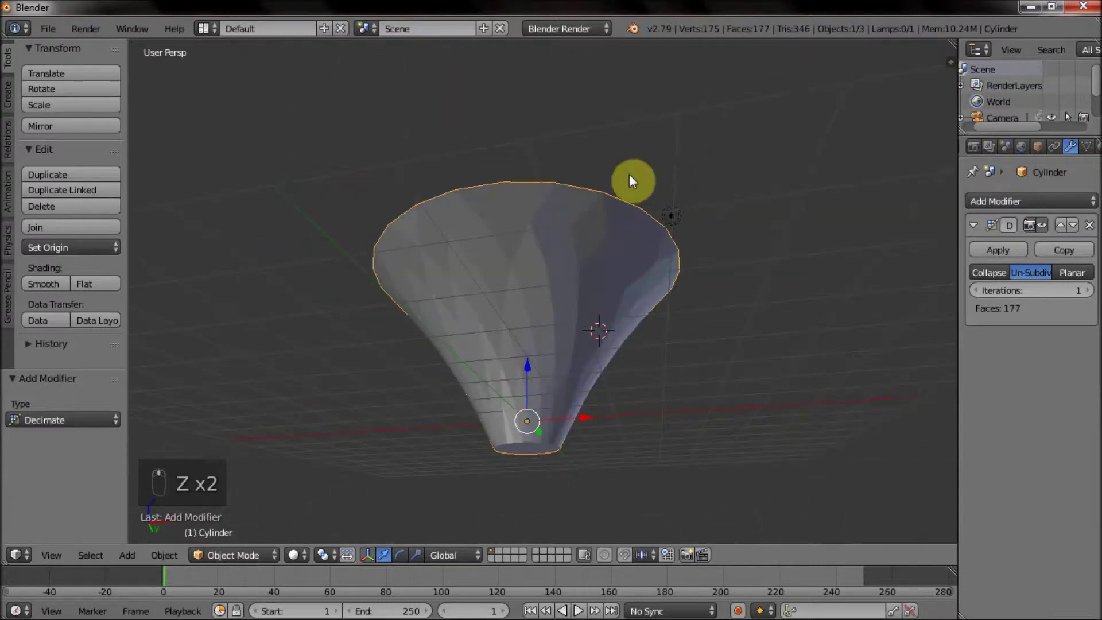
key(Tab)
key(Tab)
Apply the Decimate modifier, then in Edit Mode bevel the diamond edges at about 0.041.
click(1002, 249)
key(Tab)
drag(680, 323, 668, 338)
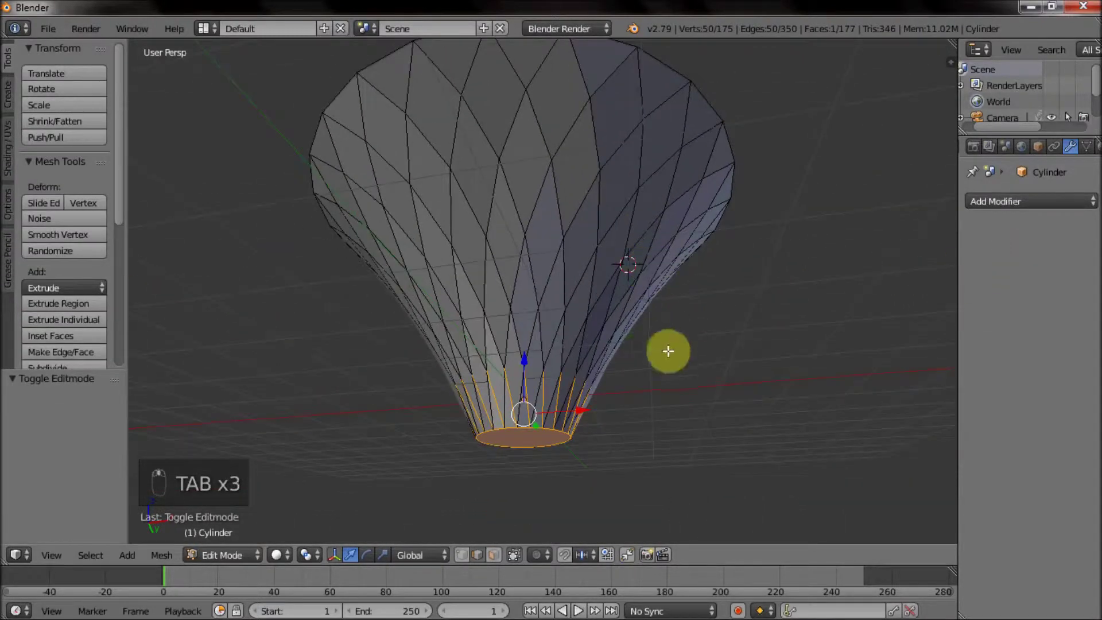
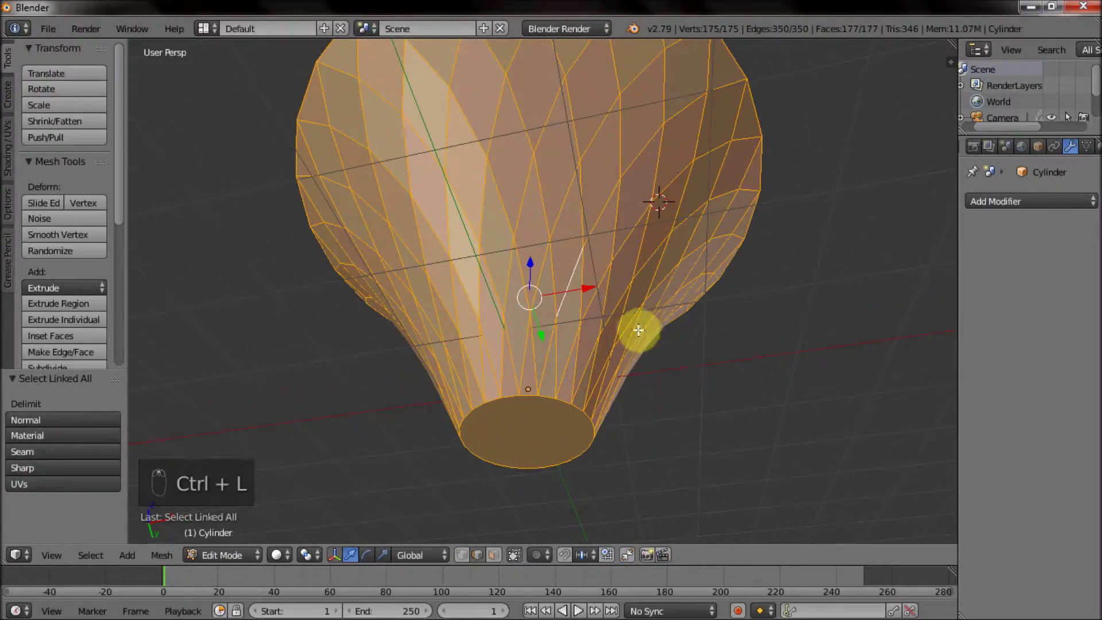
key(ctrl+b)
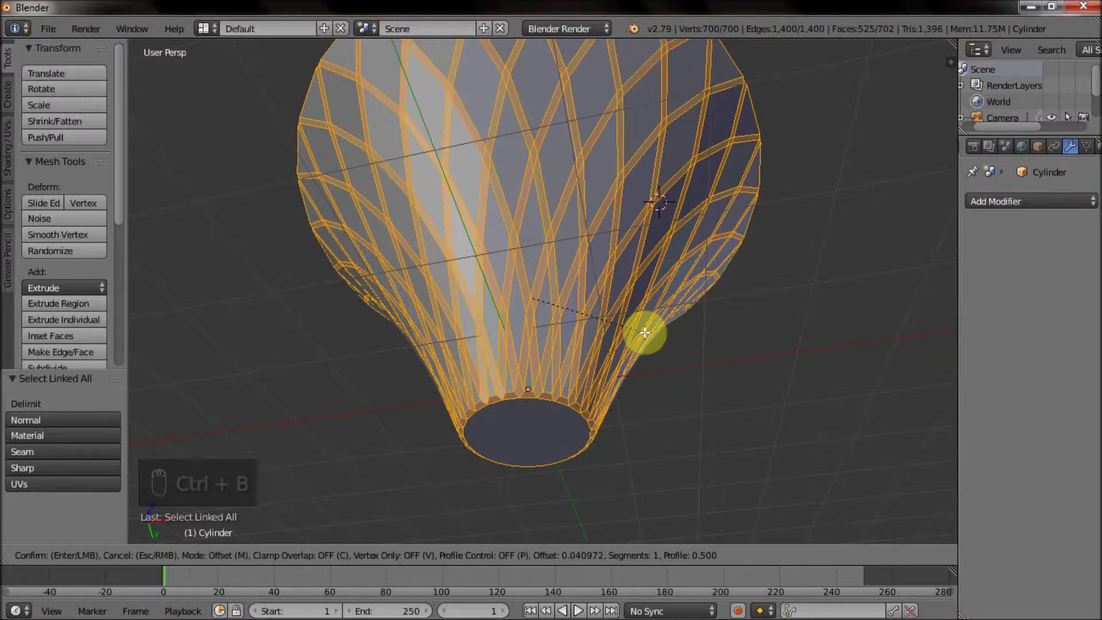
middle_click(629, 179)
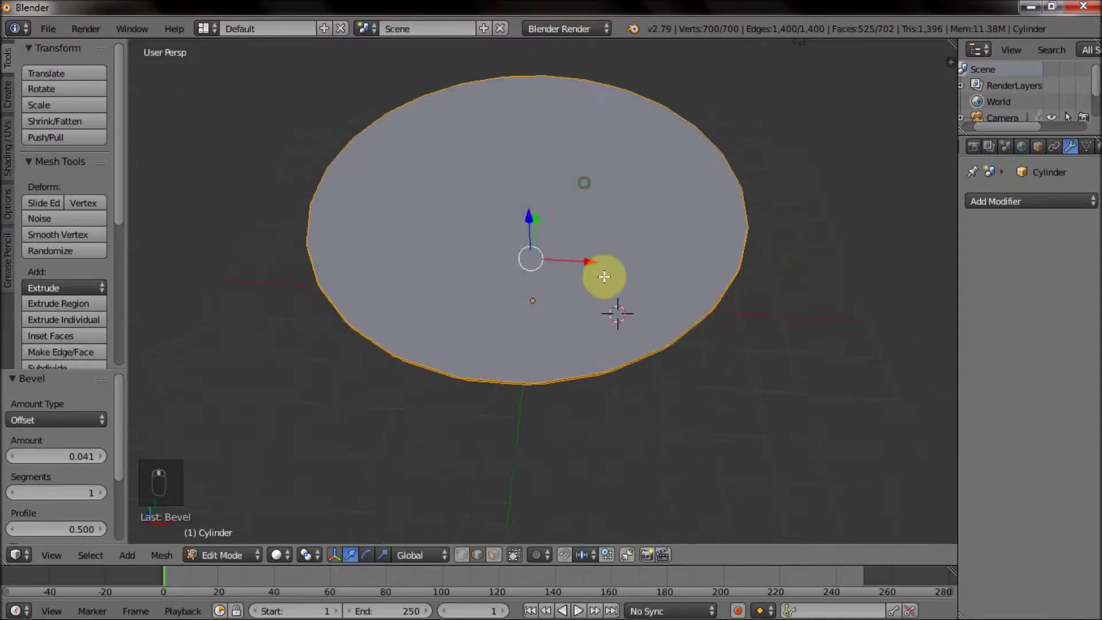
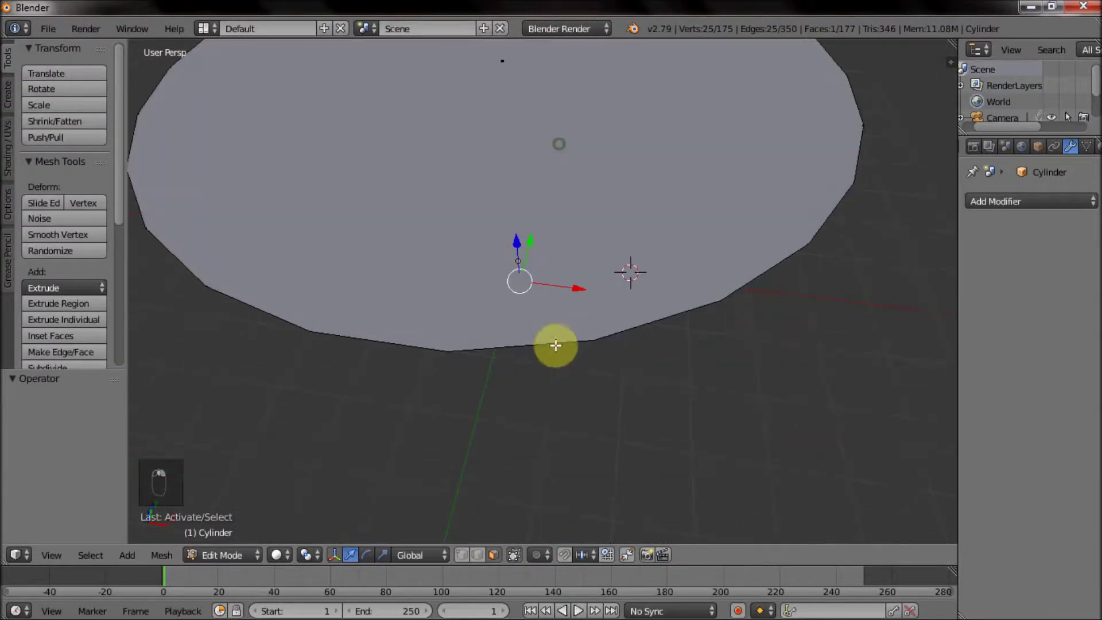
Delete the bottom cap face, select the whole mesh and bevel every edge at about 0.017.
key(x)
drag(527, 334, 556, 397)
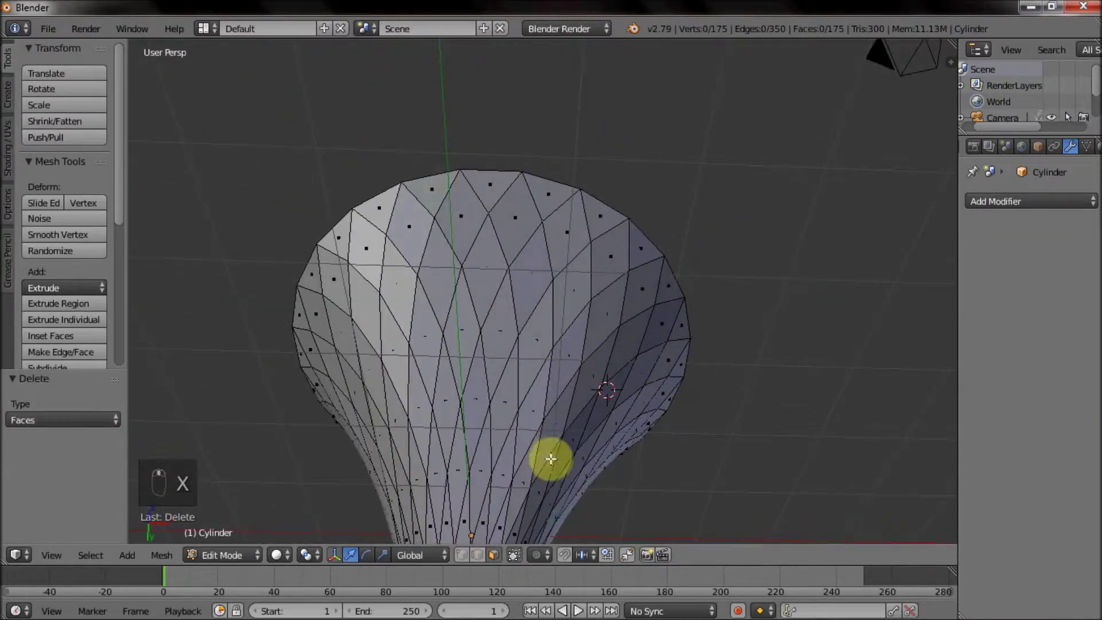
key(a)
key(a)
key(a)
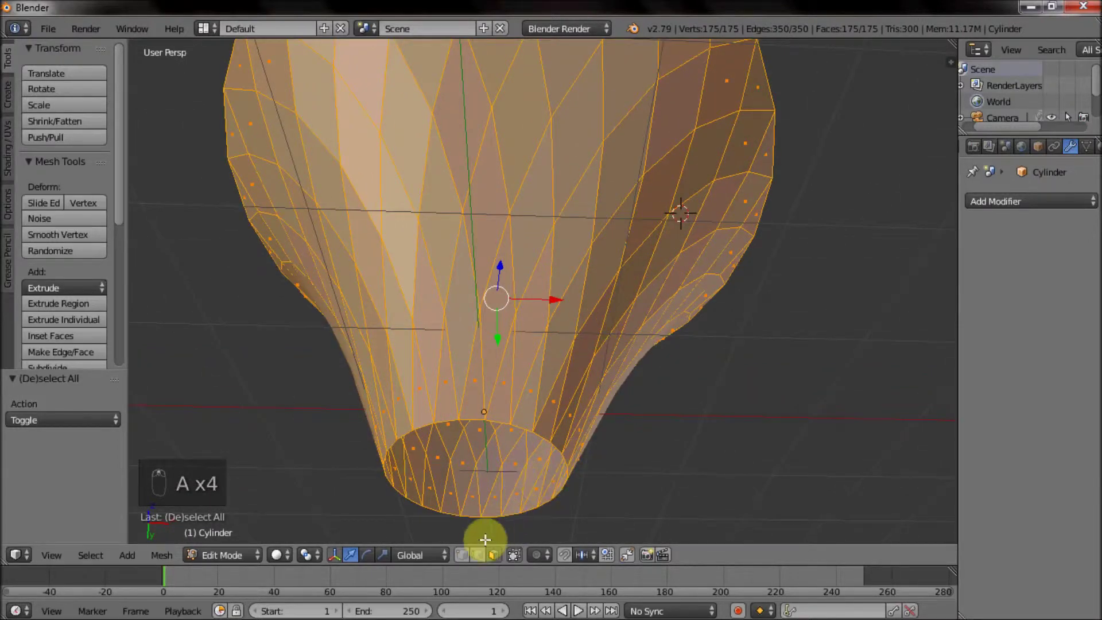
key(ctrl+b)
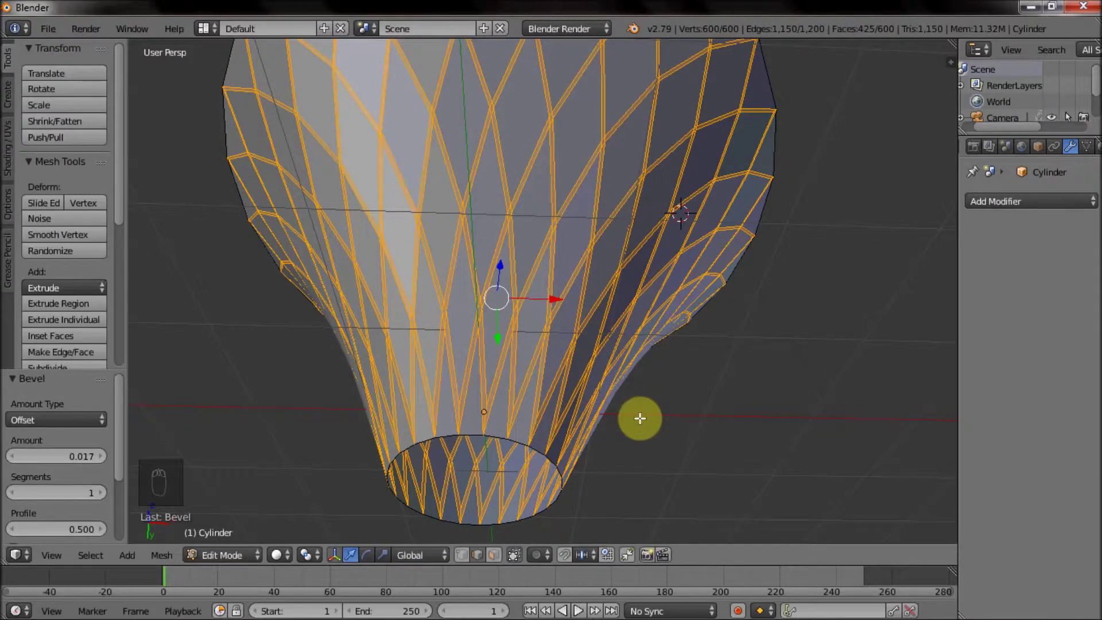
Invert the selection to the diamond centre faces and bring up the delete options.
middle_click(499, 562)
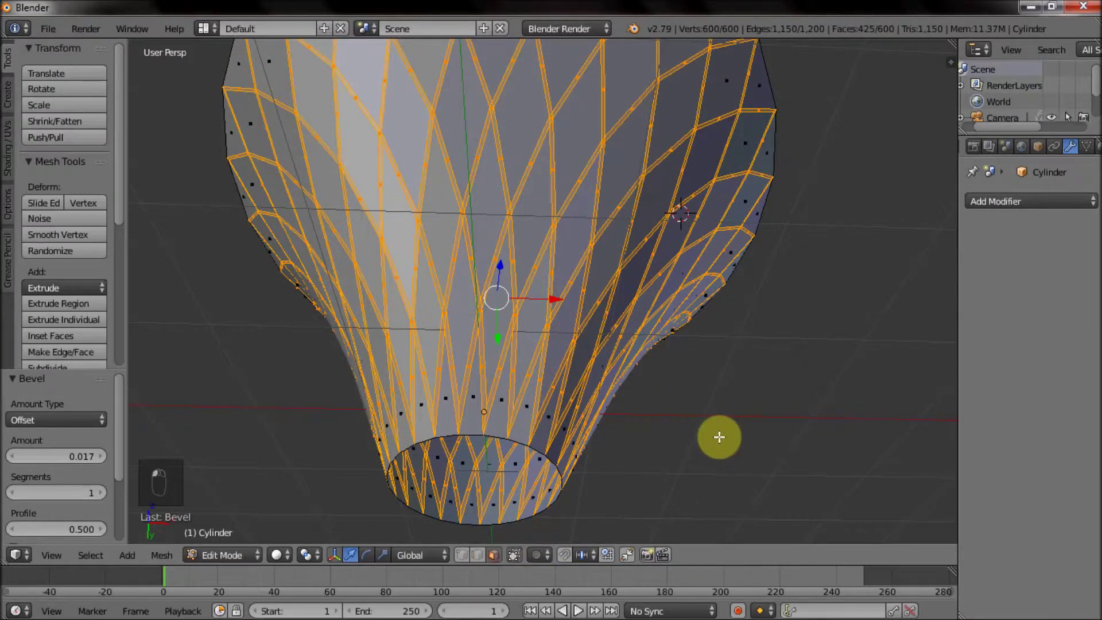
key(ctrl+i)
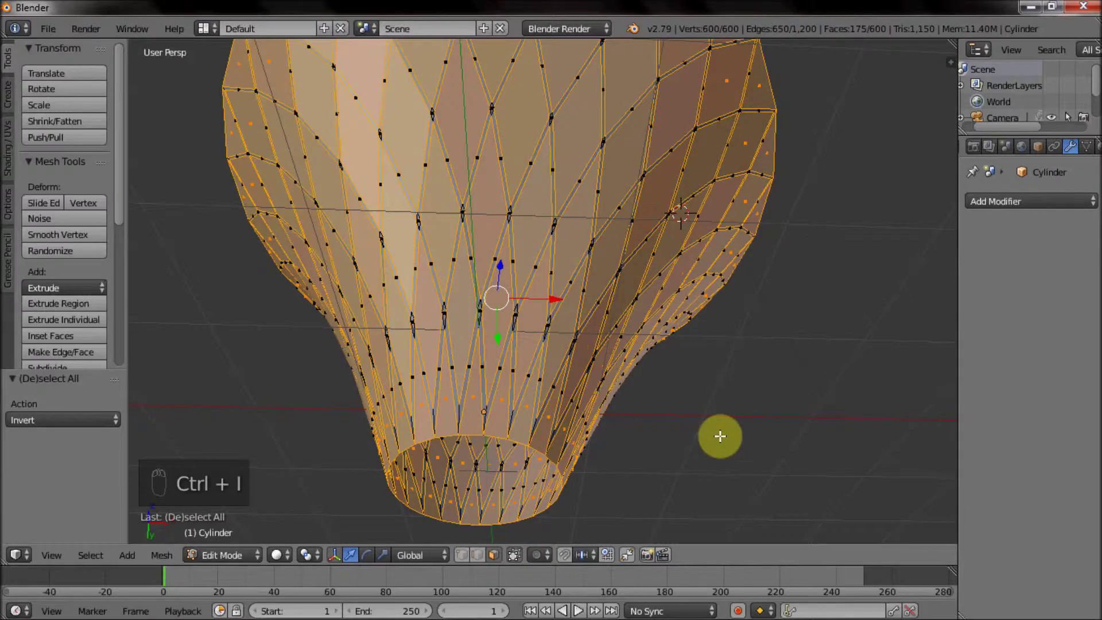
key(x)
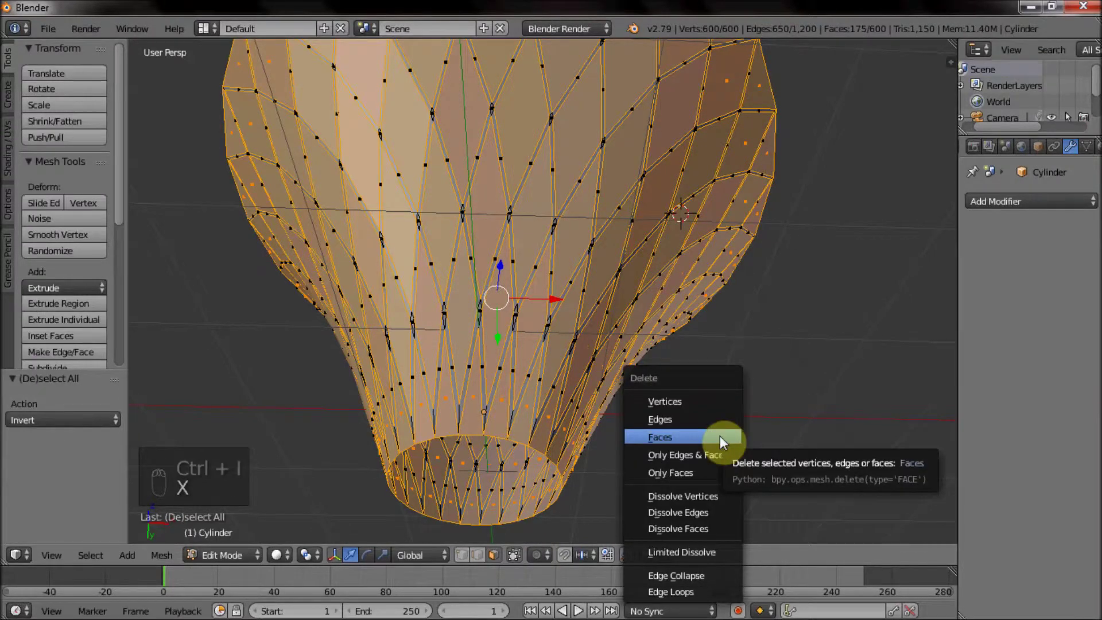
Delete the diamond faces, extrude all remaining struts about 0.023 for thickness, and return to Object Mode.
drag(708, 313, 636, 414)
drag(676, 258, 678, 286)
key(a)
key(a)
key(a)
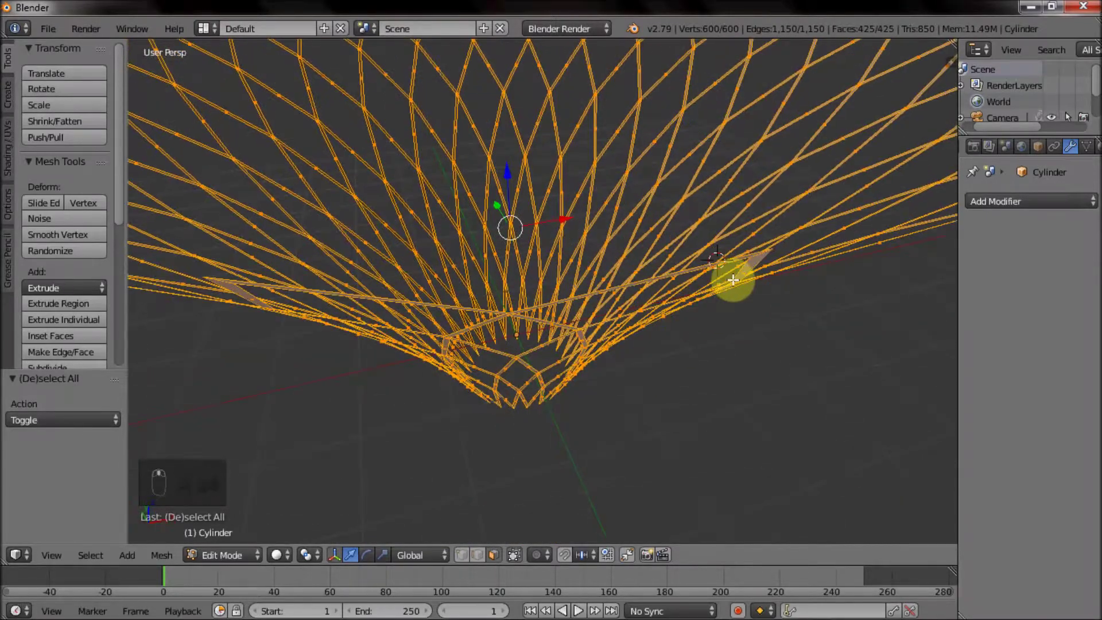
key(e)
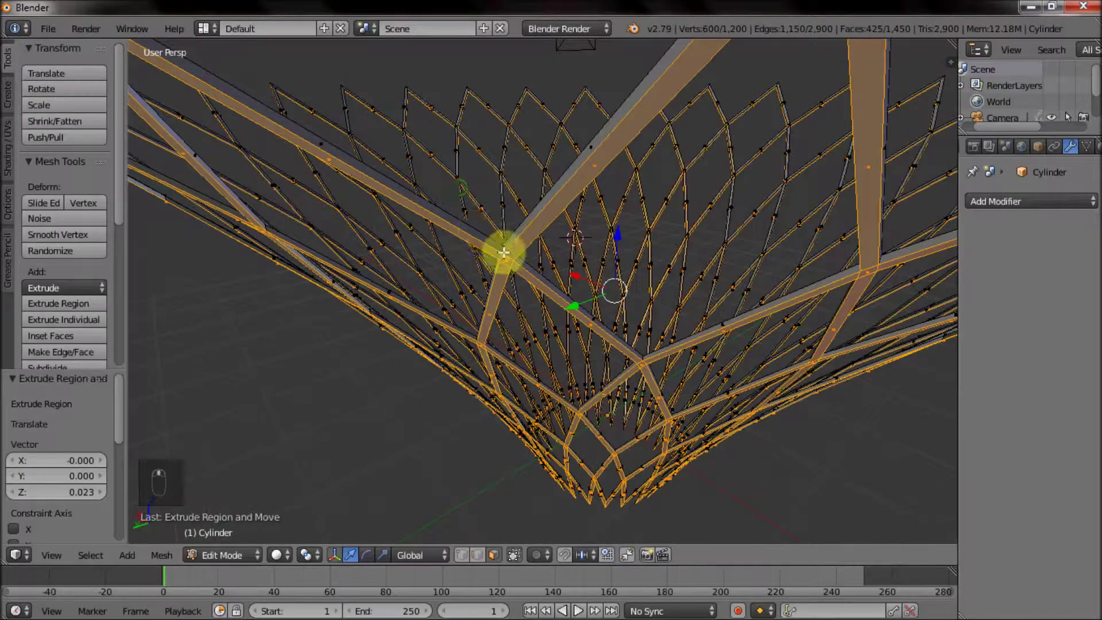
key(Tab)
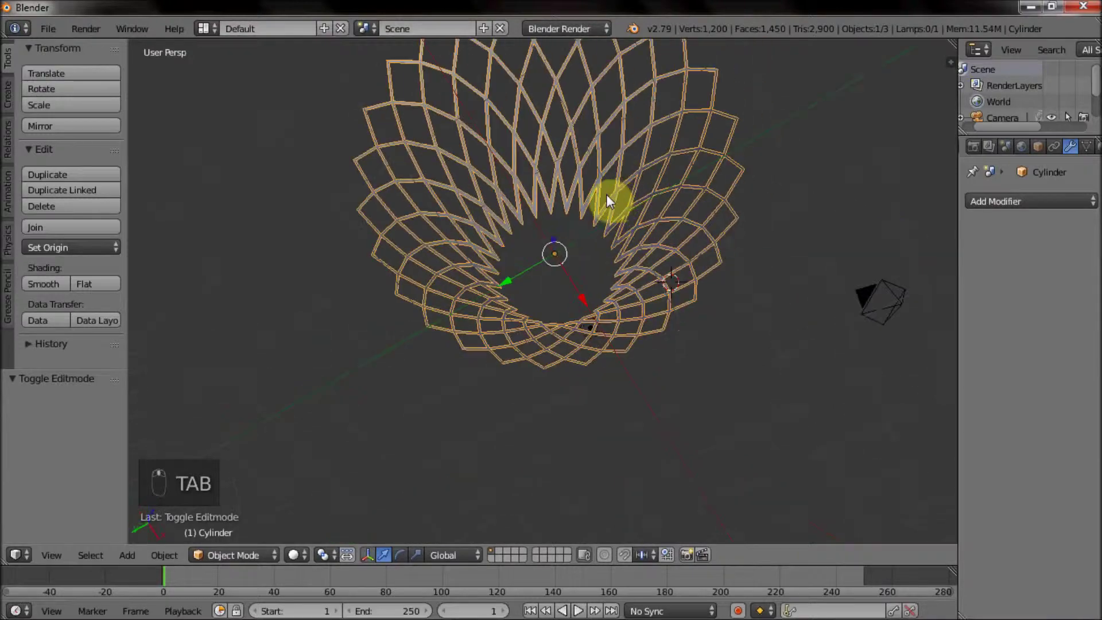